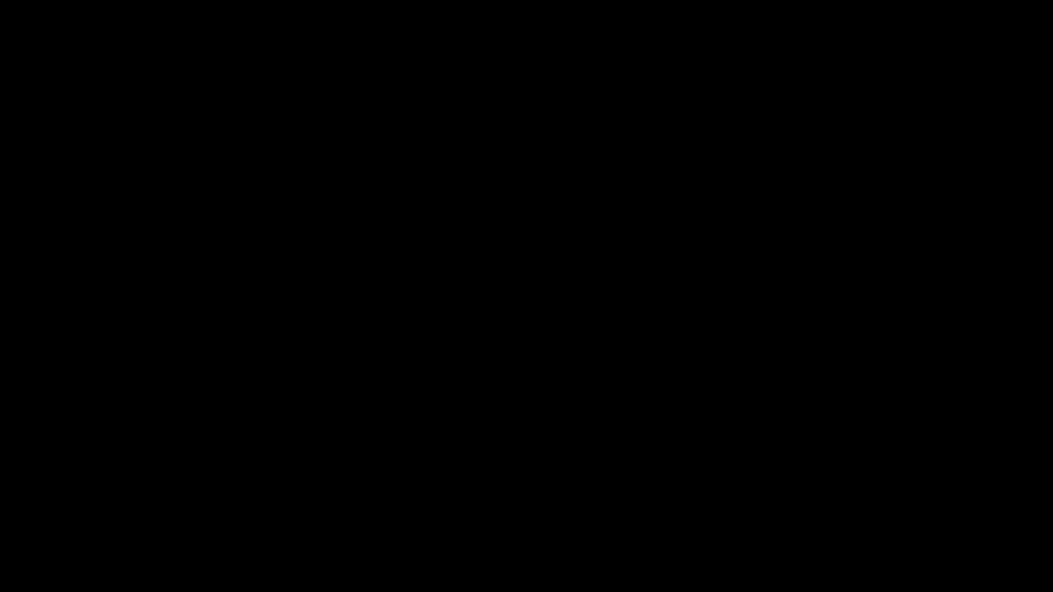
Step: Create composition Comp 1 at 1920×1080, 60 fps, 10-second duration
click(424, 278)
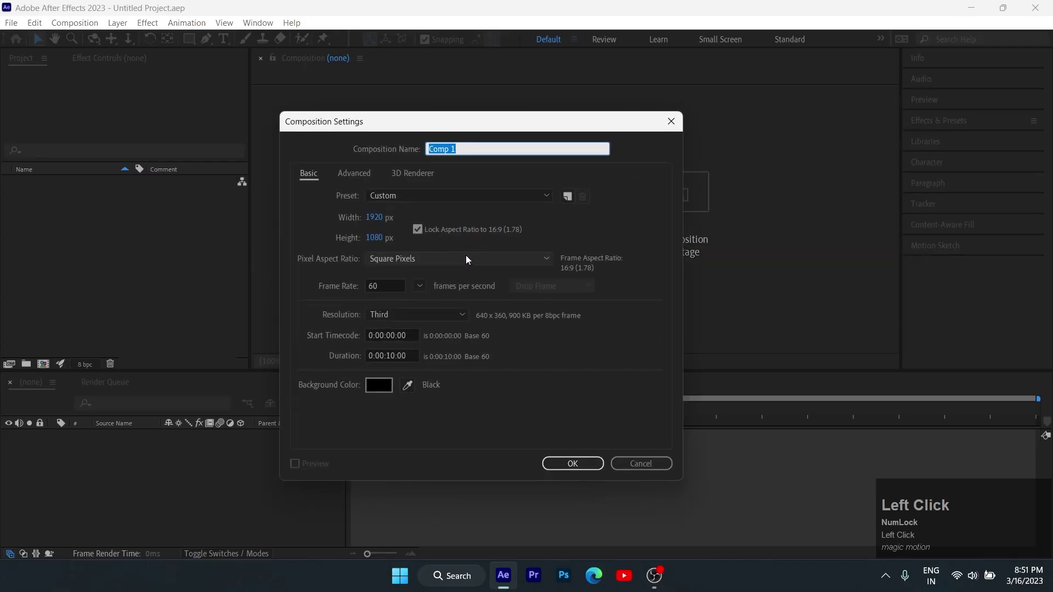
click(560, 467)
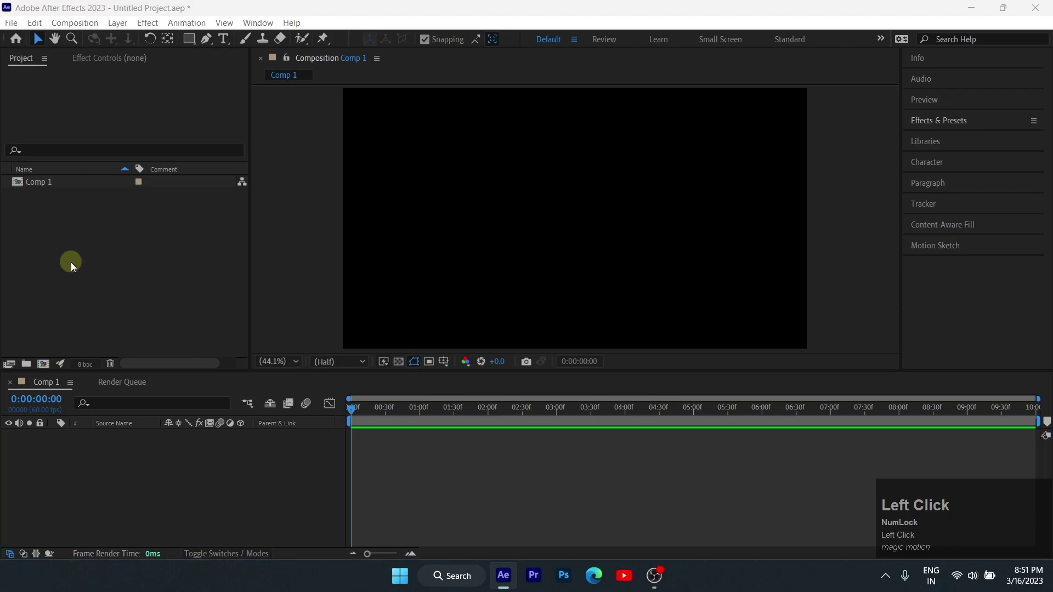
Step: Import cloud bg.jpg and rocket.png into Comp 1 with the rocket scaled to 2.5%
click(288, 240)
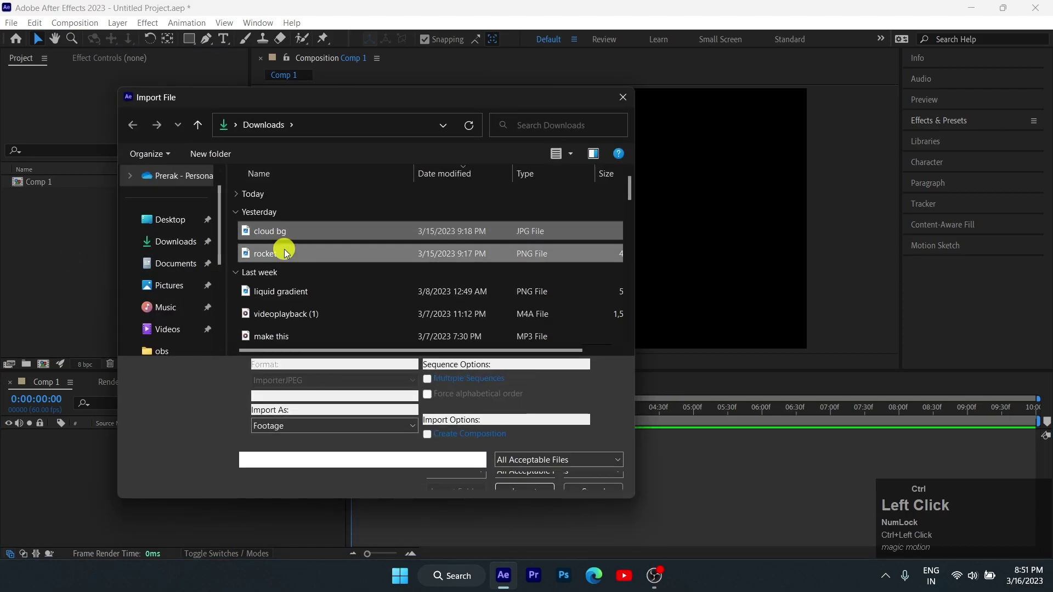
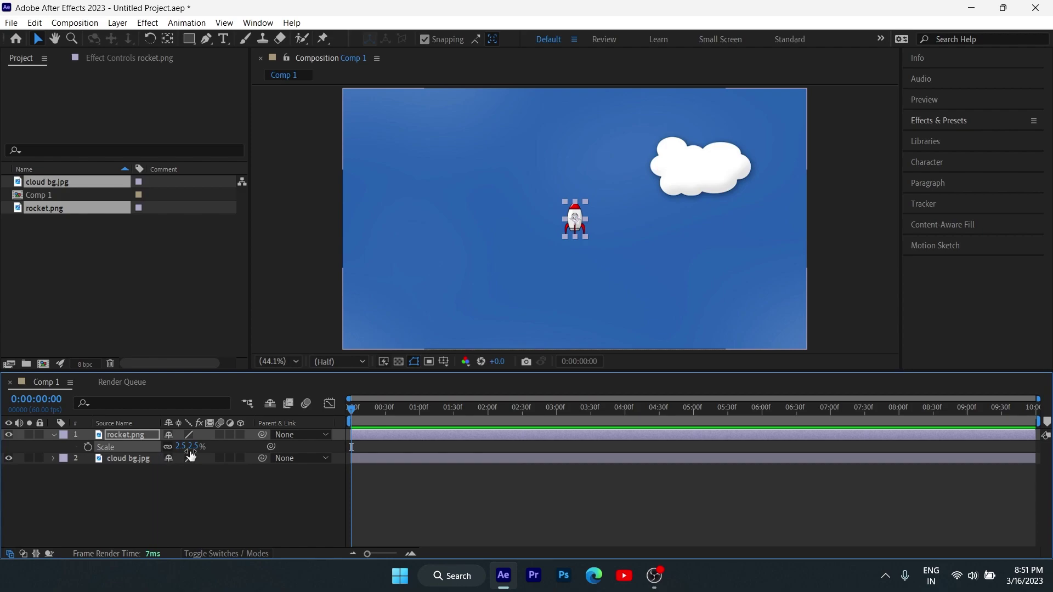
click(927, 250)
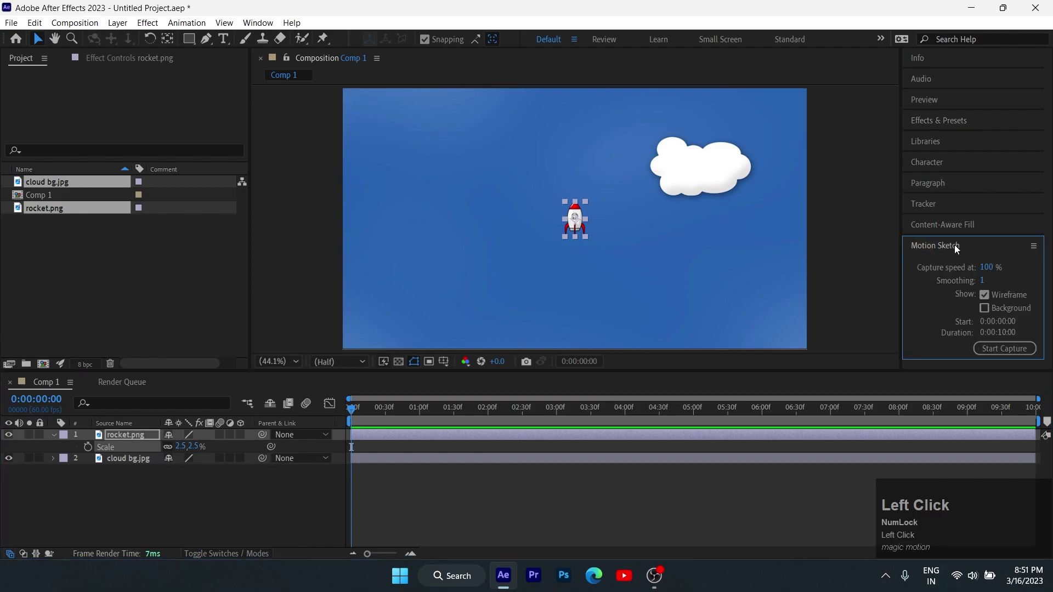
Step: Capture a looping flight path for the rocket with Motion Sketch smoothing 20
click(267, 29)
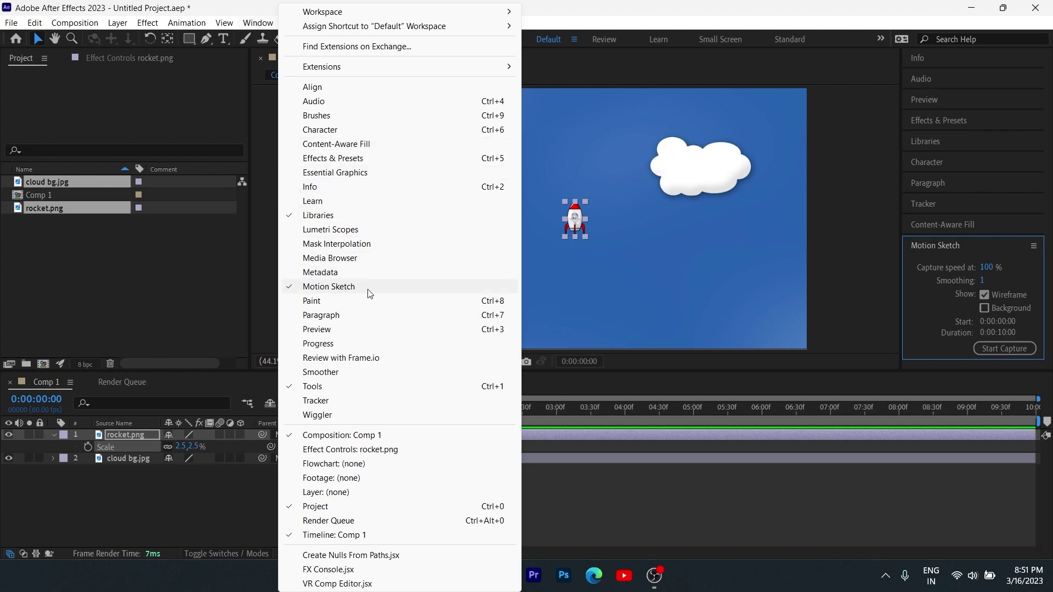
click(977, 290)
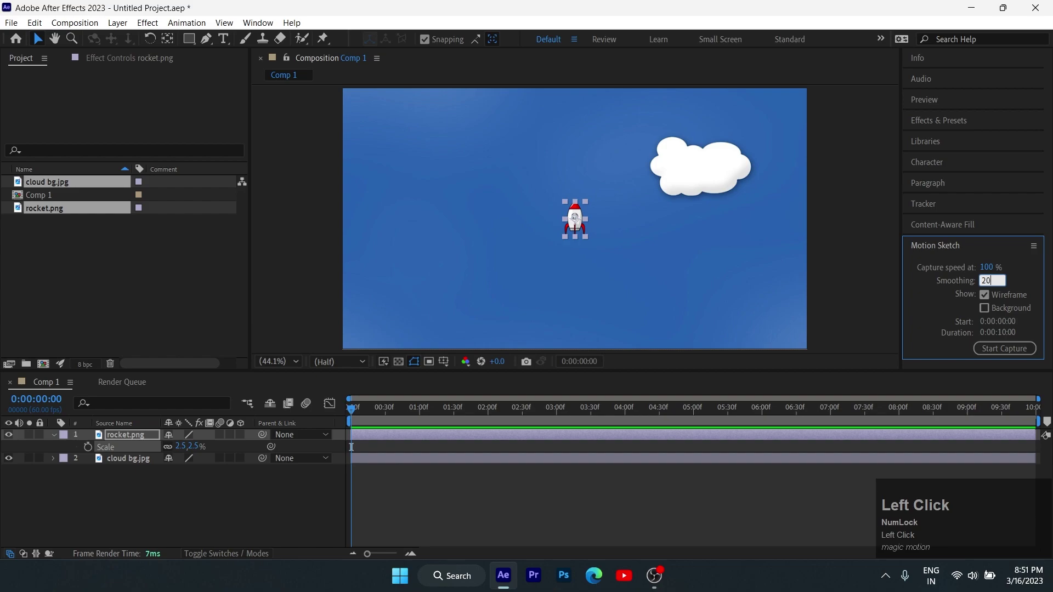
drag(999, 352, 147, 440)
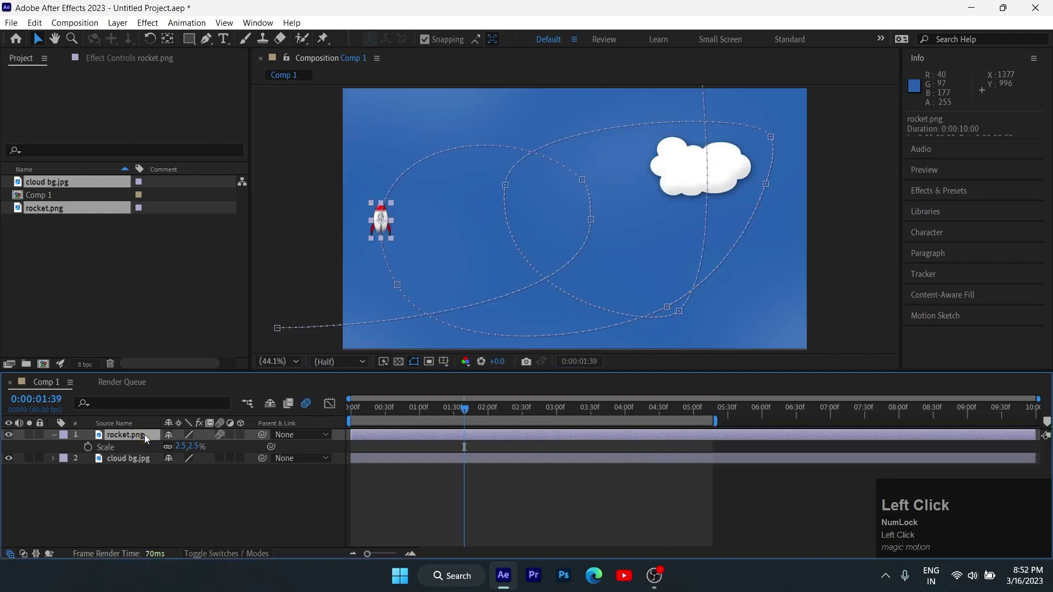
key(r)
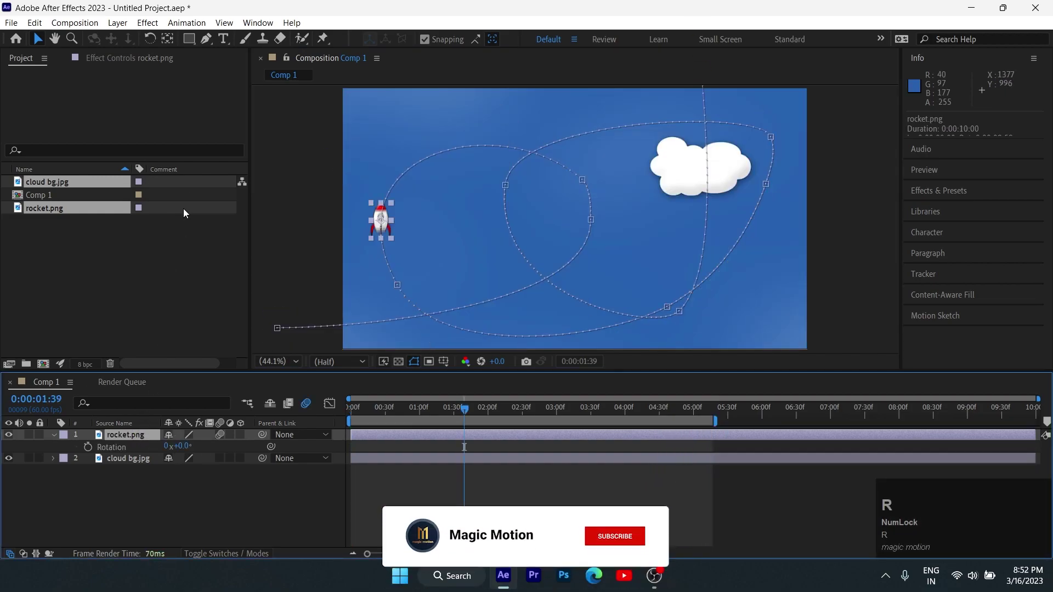
Step: Auto-orient the rocket along its path with an 88° rotation offset and preview it
click(125, 30)
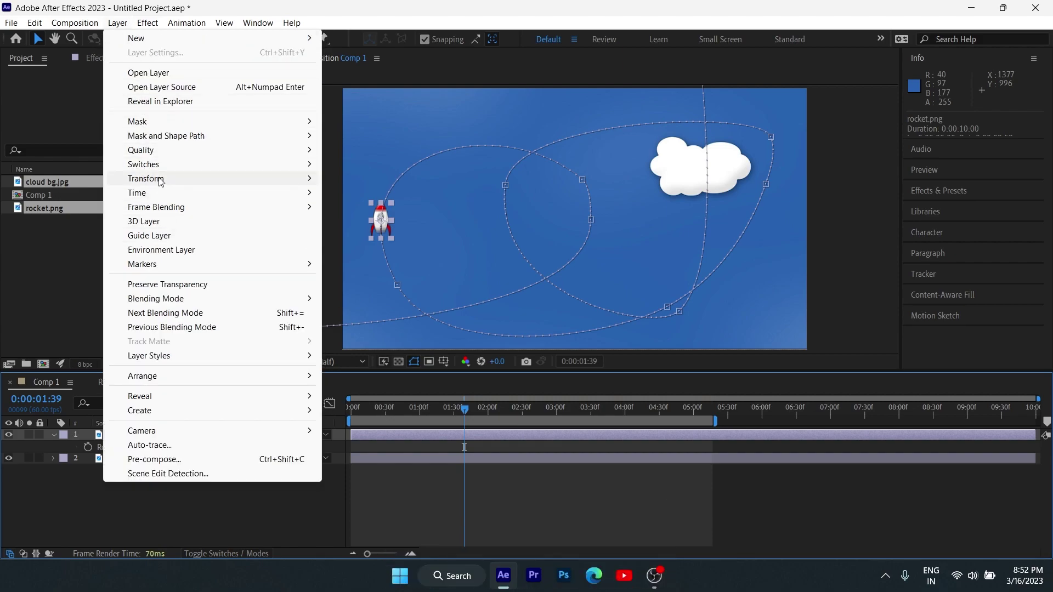
drag(365, 410, 226, 438)
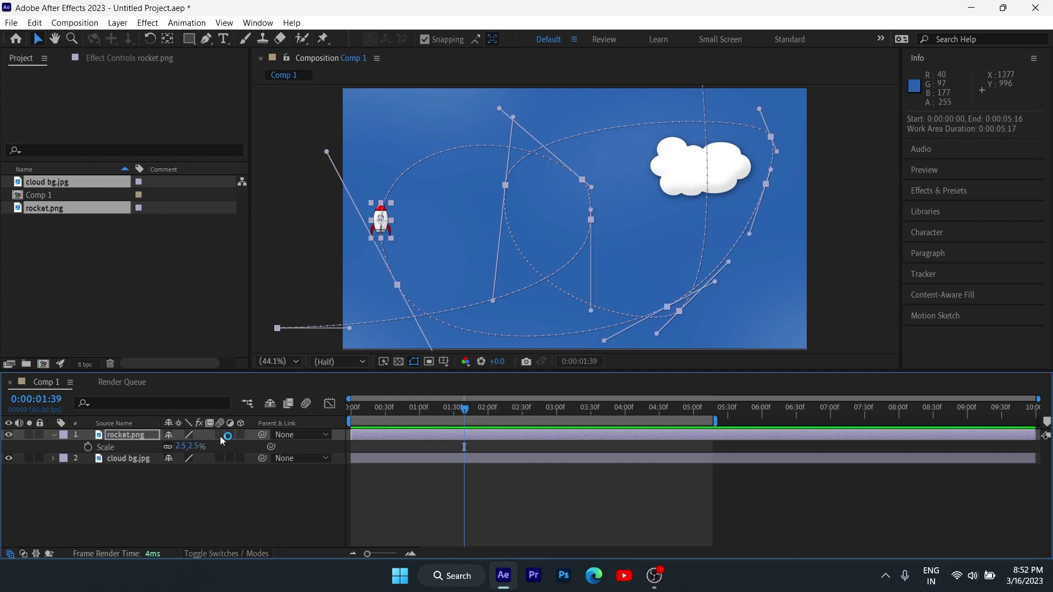
drag(226, 439, 237, 431)
click(151, 437)
key(space)
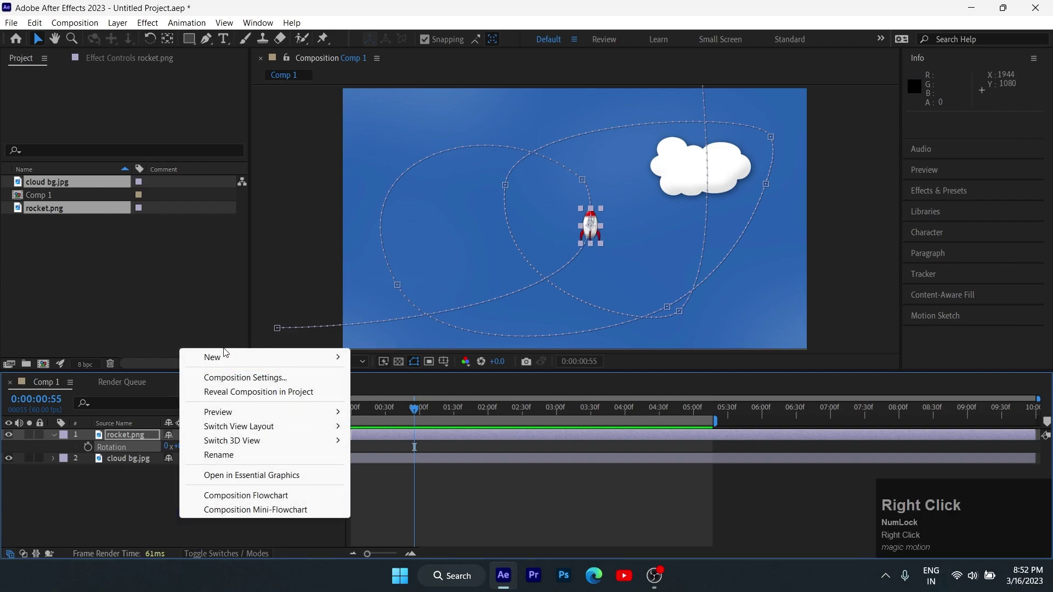
Step: Add a light grey solid layer named 'back smoke' on top of the layers
right_click(395, 402)
click(396, 402)
text(back)
key(space)
text(smoke)
drag(522, 376, 337, 240)
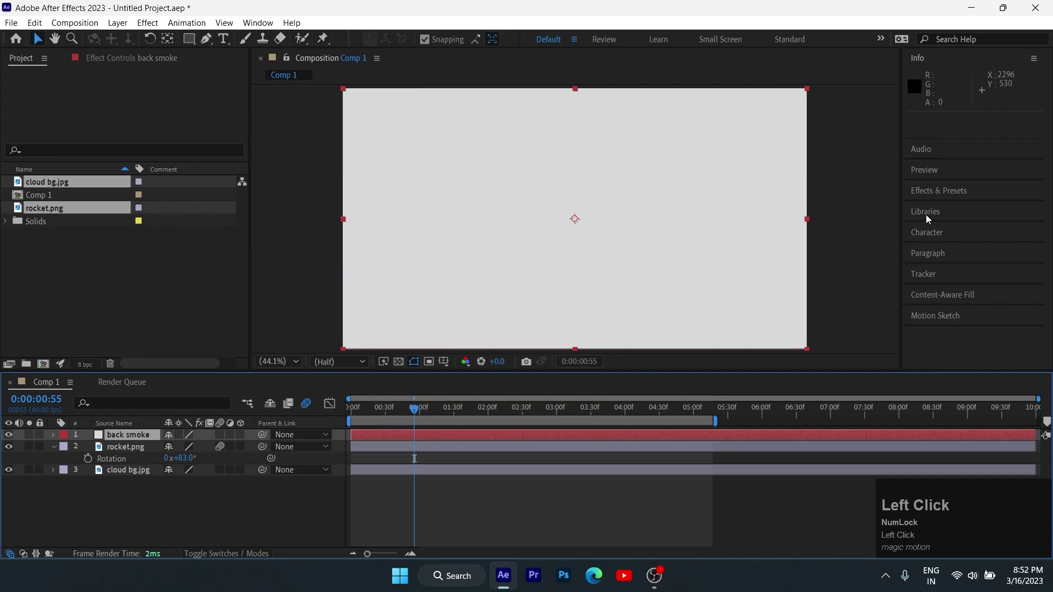
Step: Search Effects & Presets for 'cc mr' to find CC Mr. Mercury
click(926, 201)
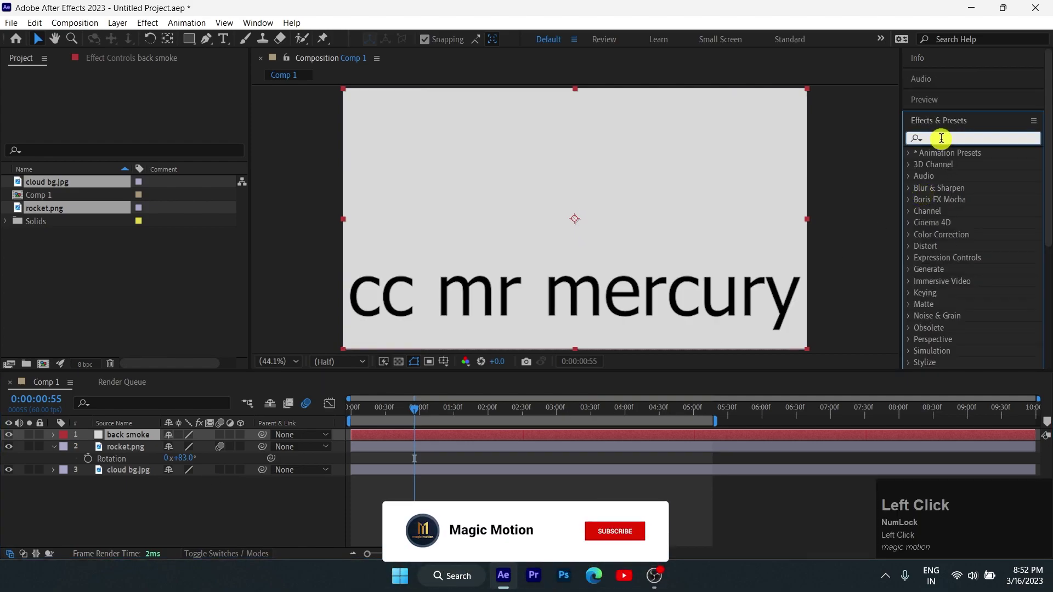
key(c)
text(cc)
key(space)
text(mr)
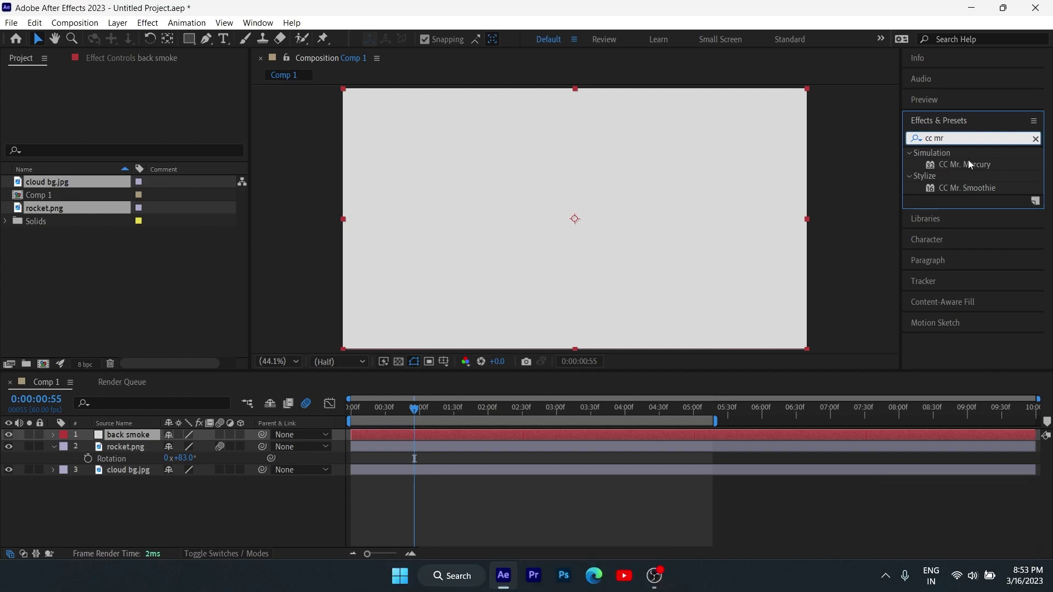
Step: Apply CC Mr. Mercury to back smoke with radii 0, Resistance 5, and reveal the rocket's position
drag(645, 180, 120, 418)
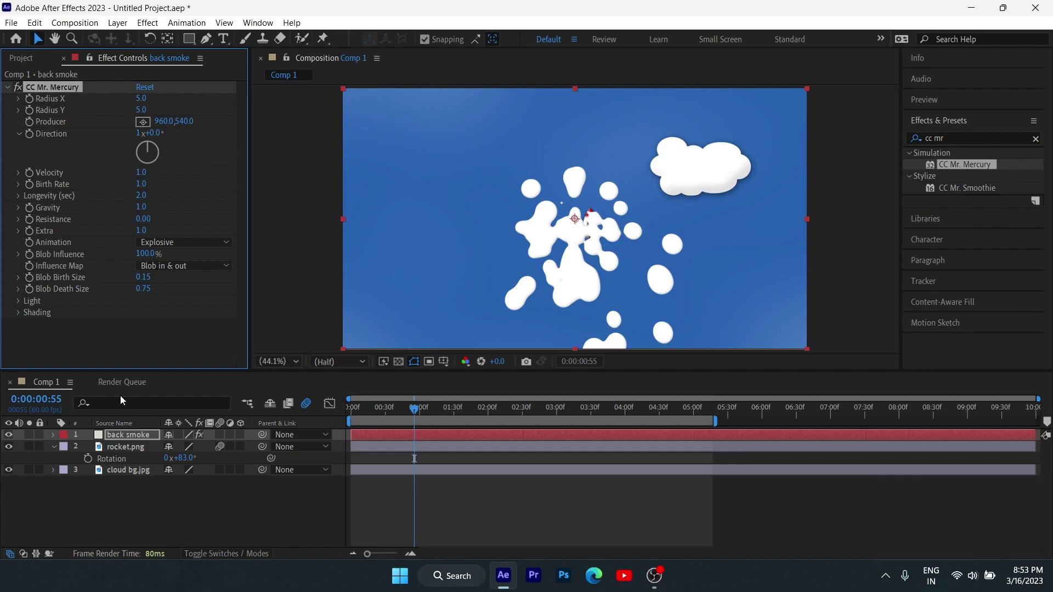
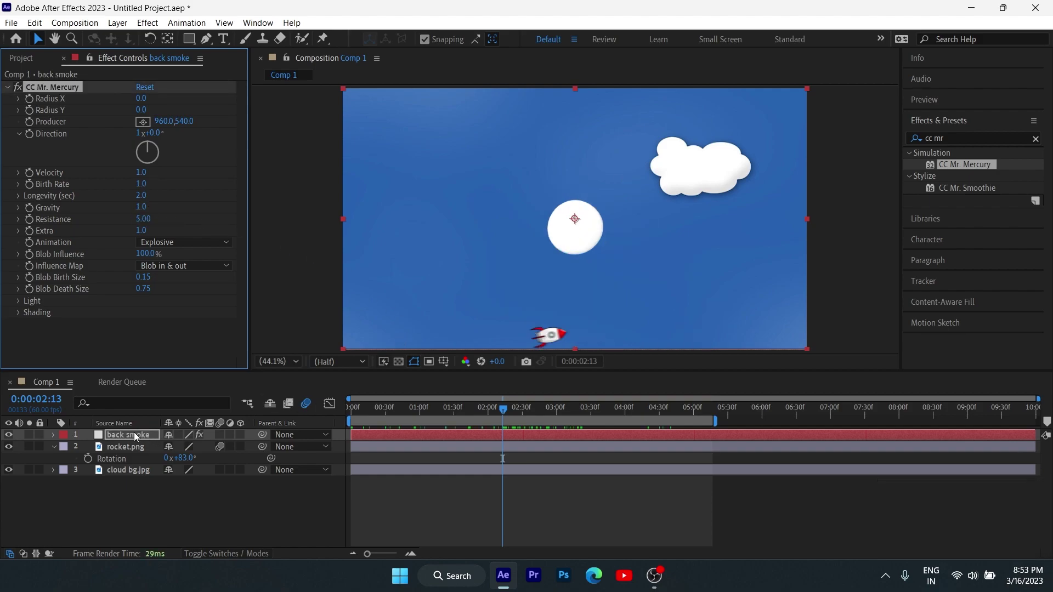
click(133, 450)
key(p)
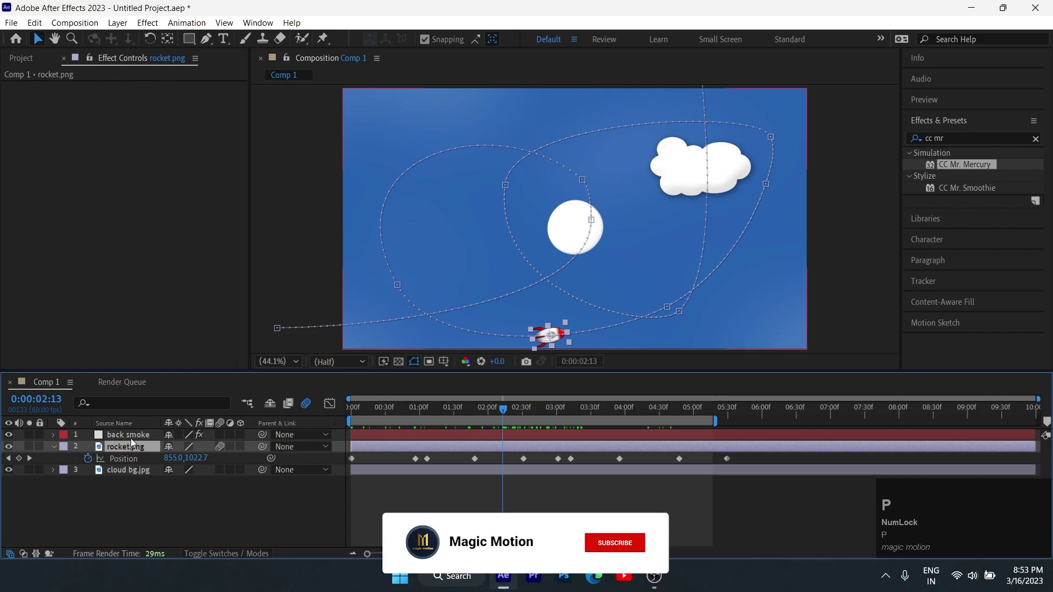
click(136, 441)
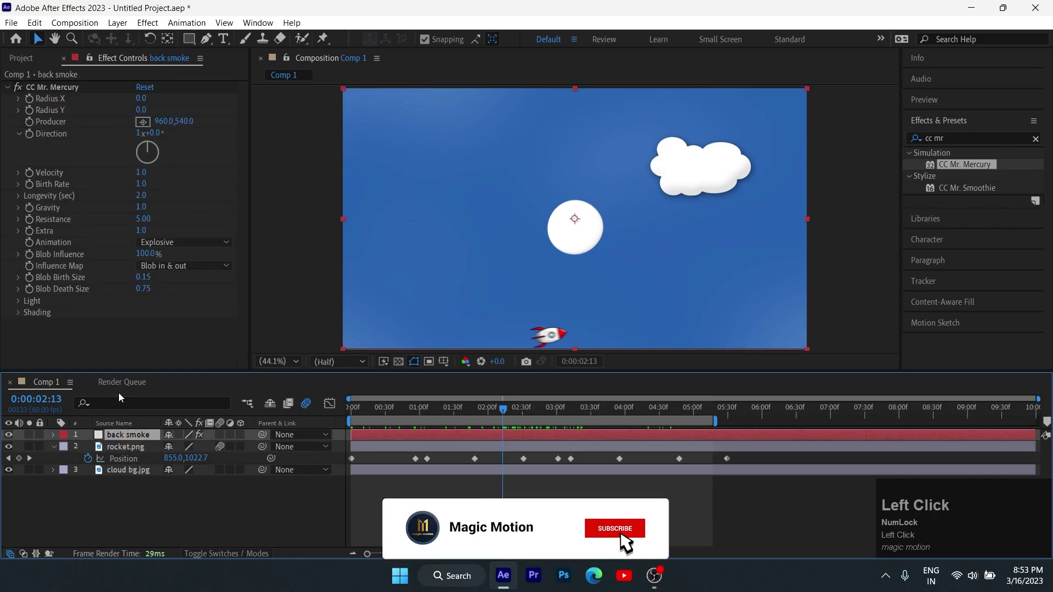